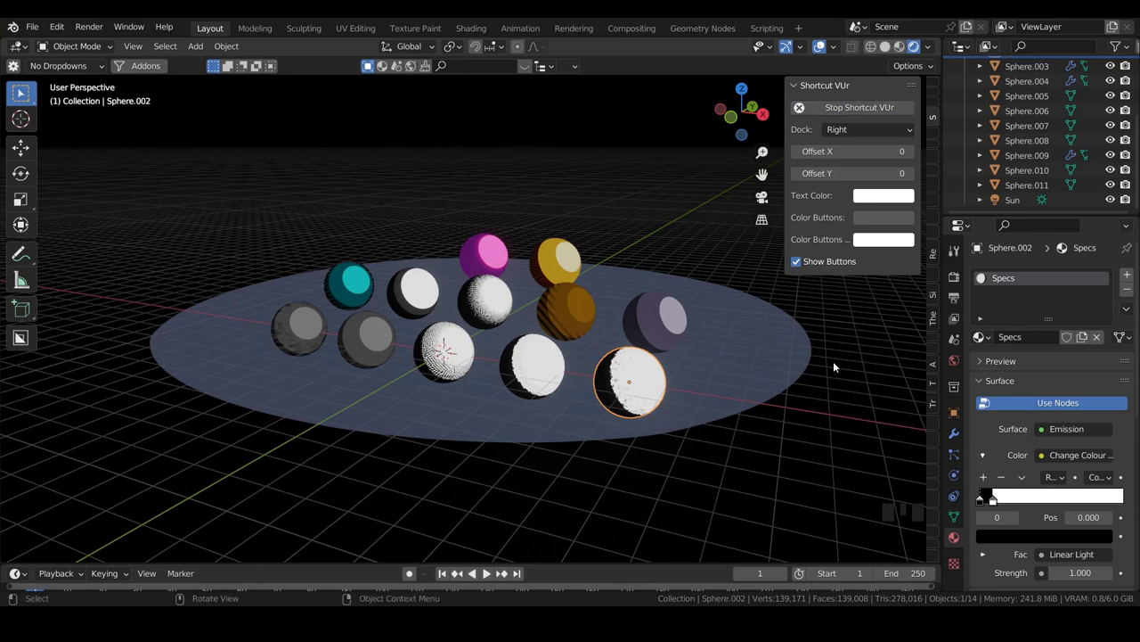
# Mark the Specs material on Sphere.002 as an asset
pyautogui.press('n')
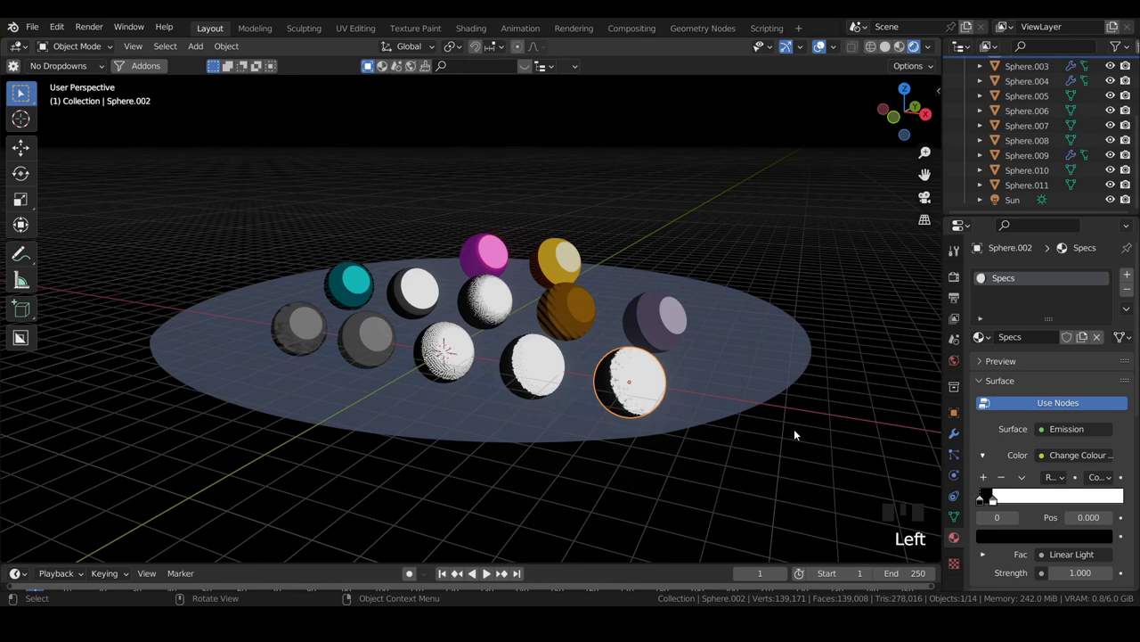
pyautogui.click(1031, 281)
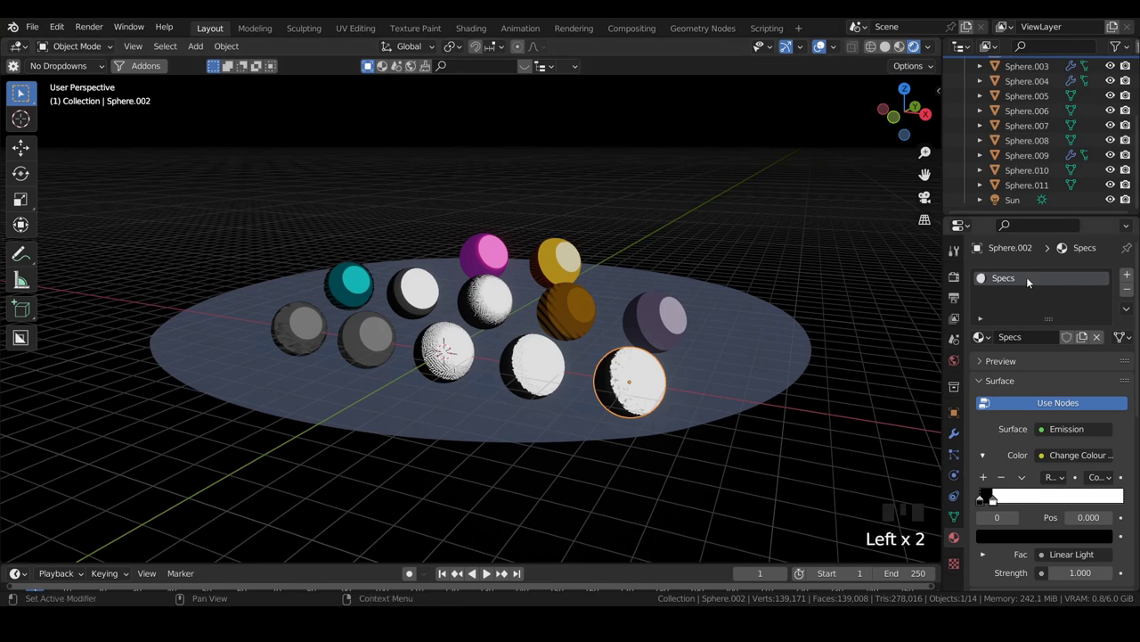
pyautogui.moveTo(1031, 281); pyautogui.dragTo(596, 431)
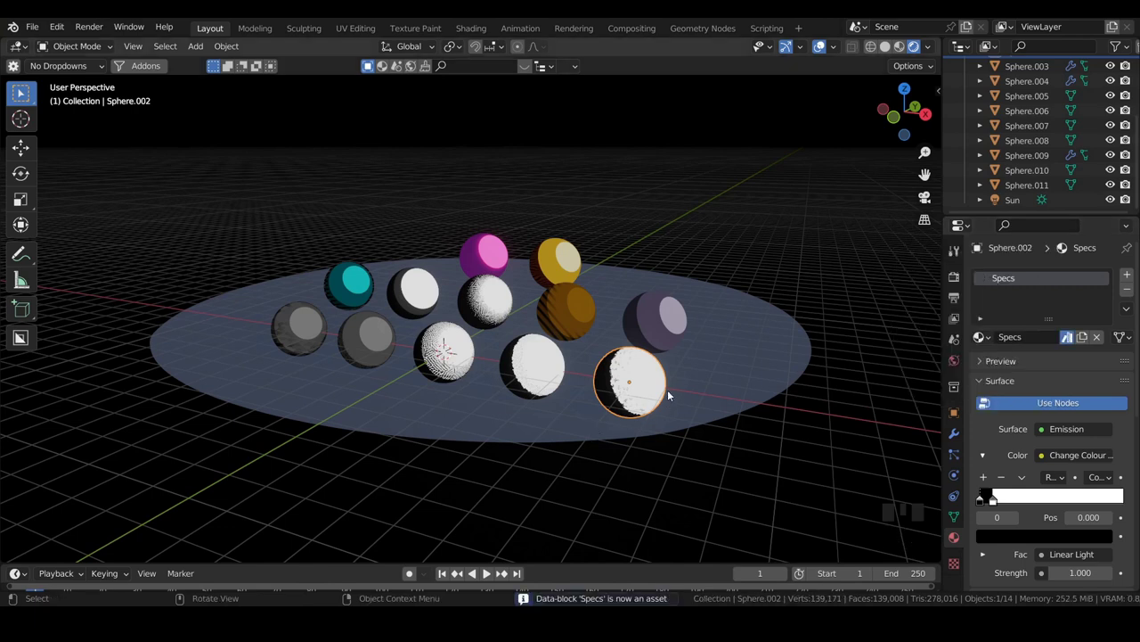
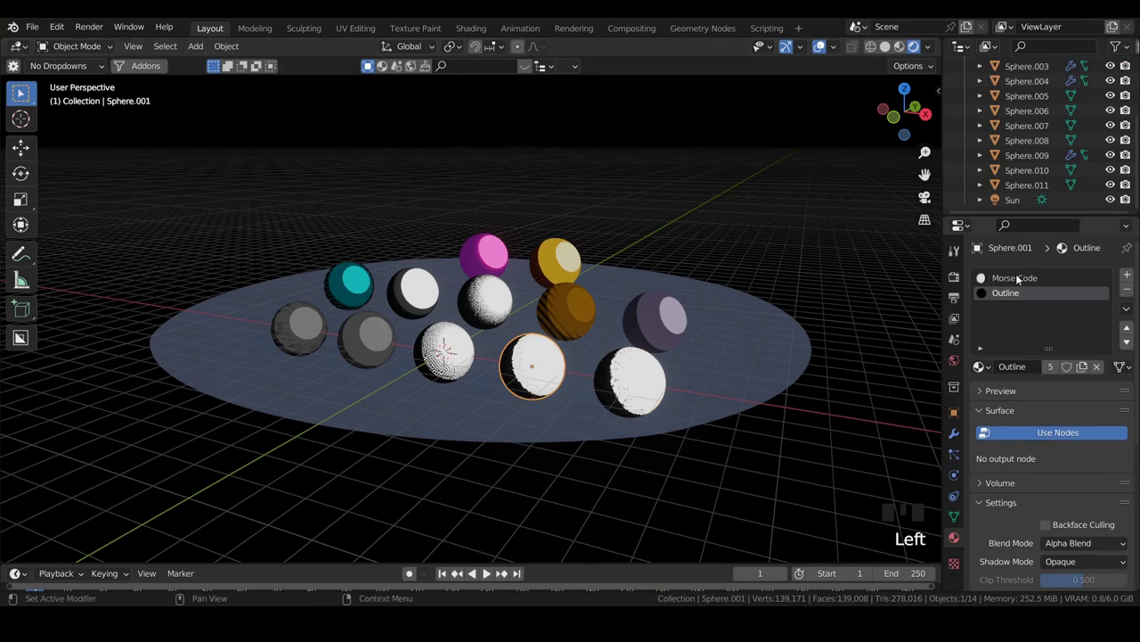
# Mark Sphere.001's Morse Code and Outline materials as assets
pyautogui.click(1018, 281)
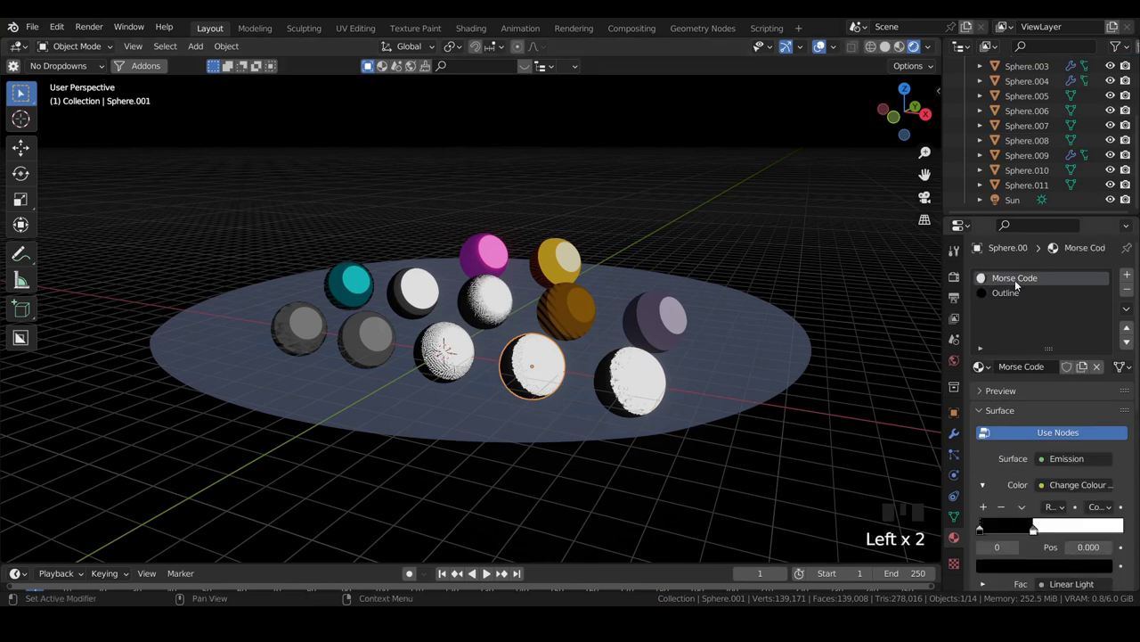
pyautogui.moveTo(1021, 285); pyautogui.dragTo(1071, 359)
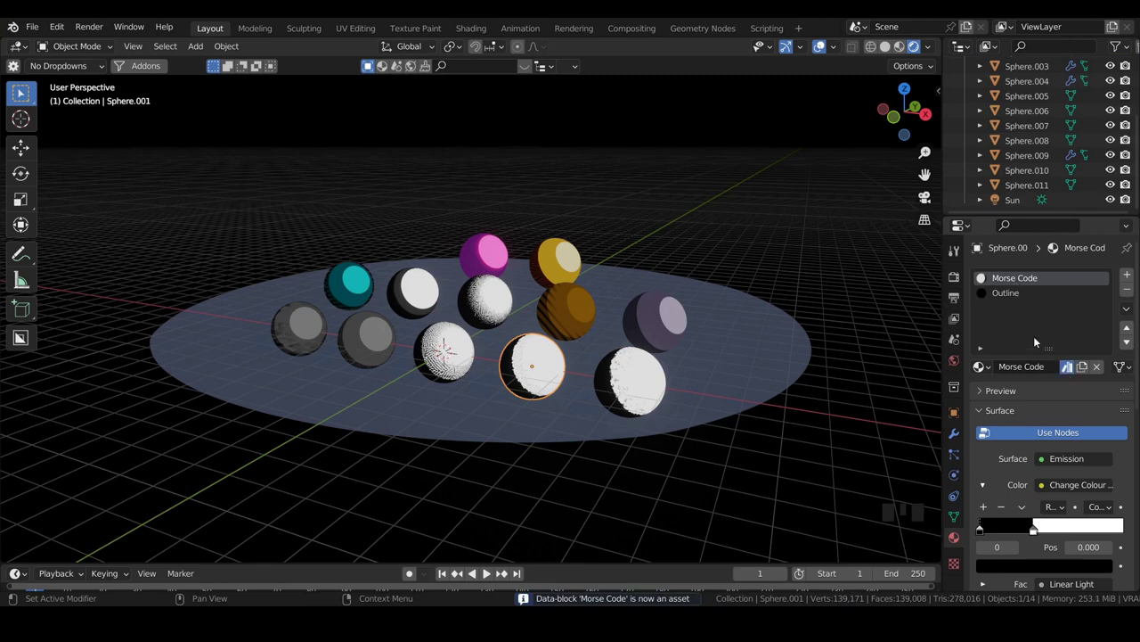
pyautogui.click(1012, 298)
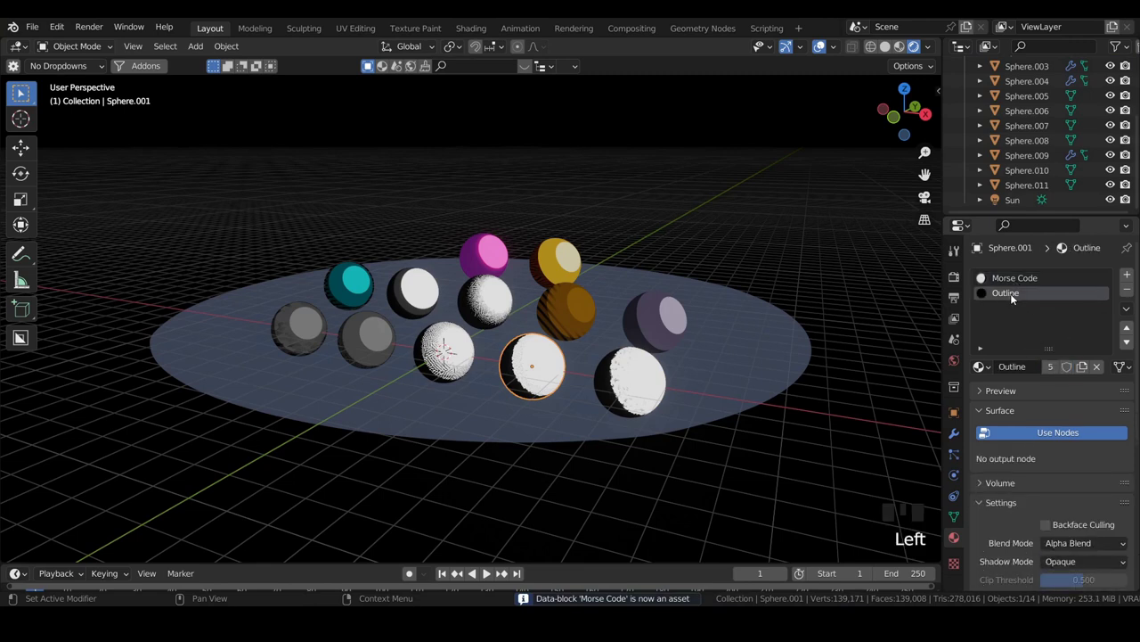
pyautogui.moveTo(1014, 297); pyautogui.dragTo(1070, 378)
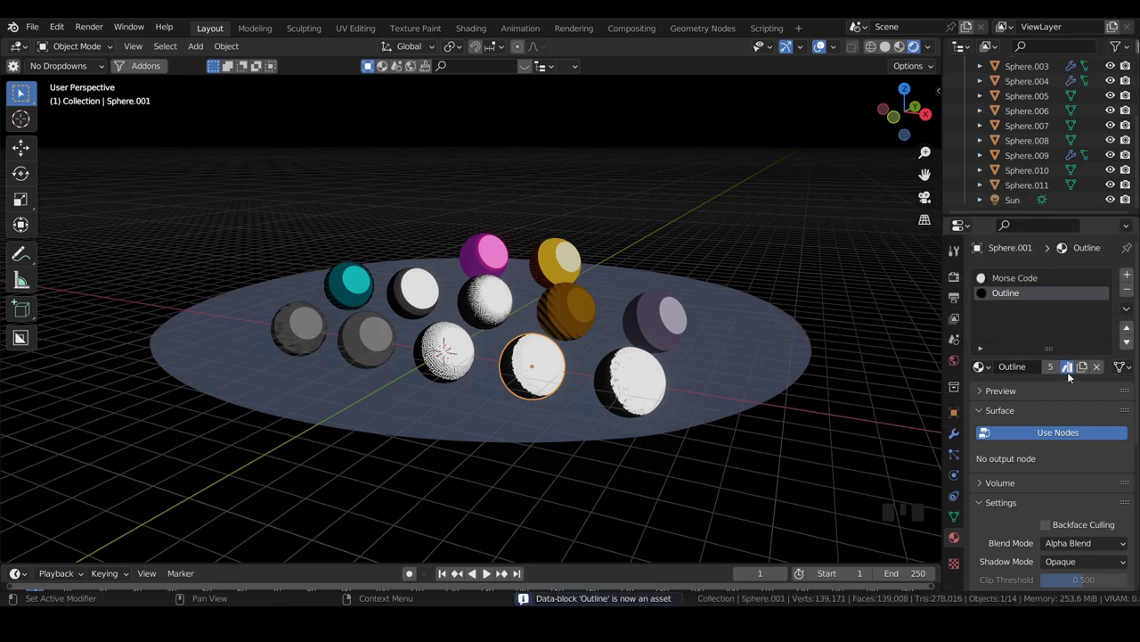
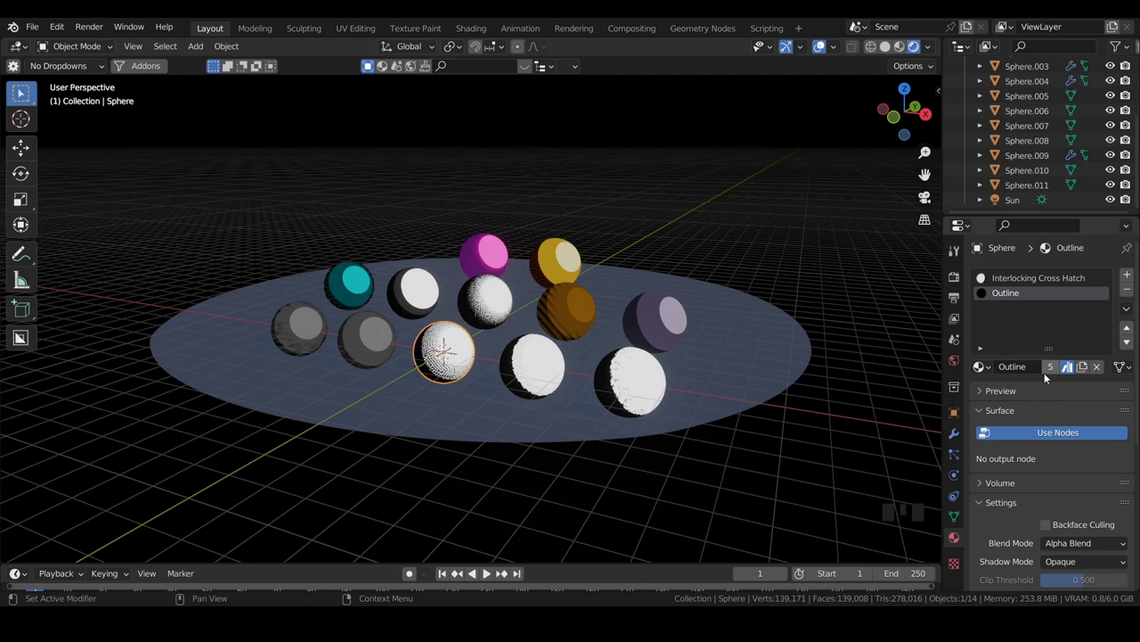
# Mark Interlocking Cross Hatch on Sphere as an asset, then select the dark grey Sphere.003
pyautogui.click(1017, 282)
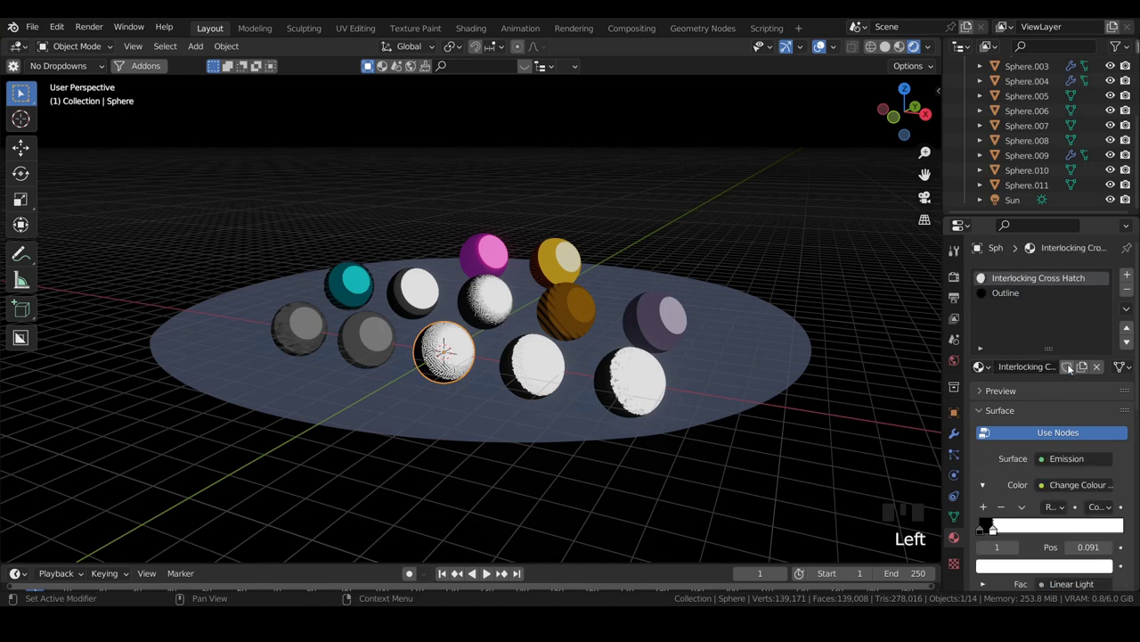
pyautogui.rightClick(1027, 286)
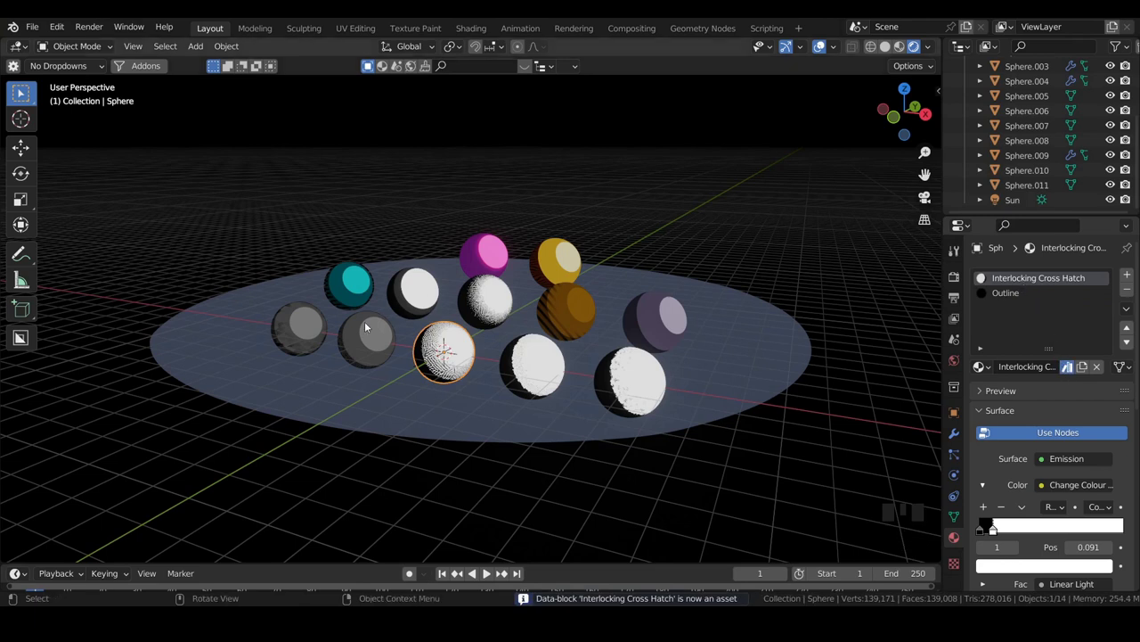
pyautogui.click(371, 326)
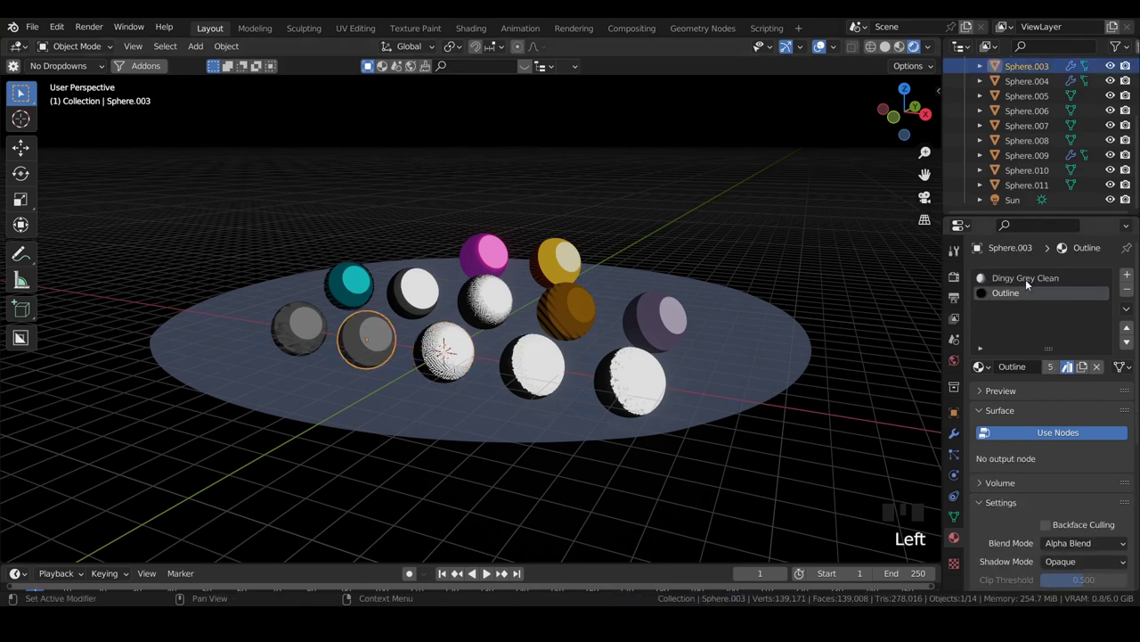